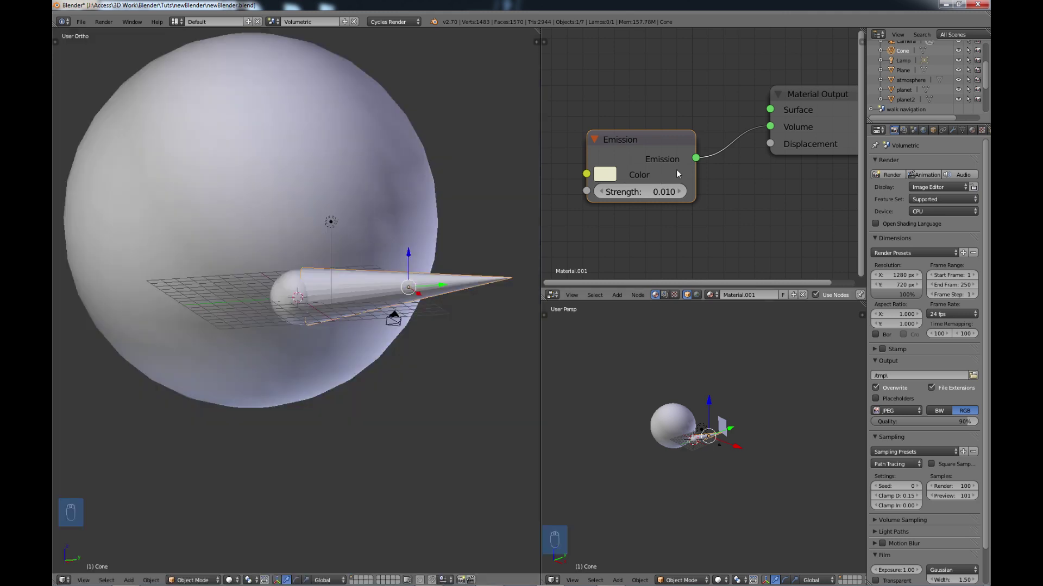
Widen the Node Editor at the 3D view's expense and bring up the node Add menu
click(543, 204)
drag(589, 171, 729, 193)
key(g)
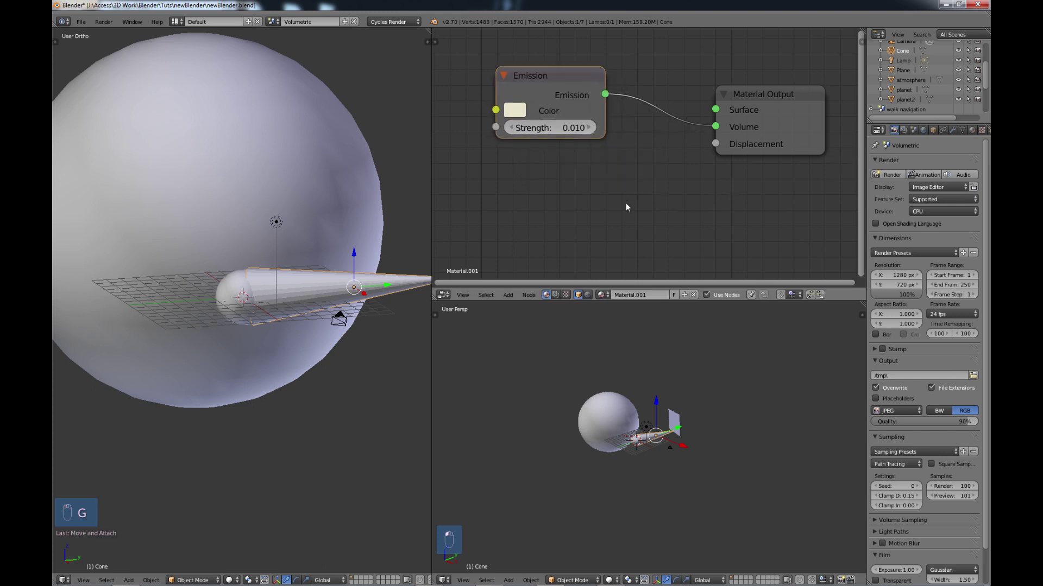
Add unconnected Volume Absorption and Volume Scatter shader nodes below the Emission node
key(shift+a)
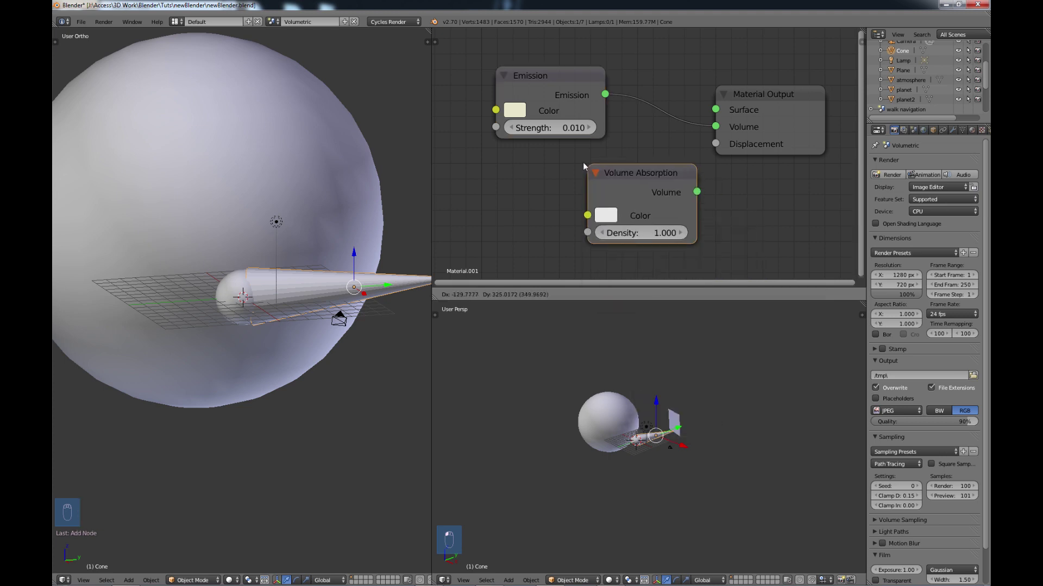
key(shift+a)
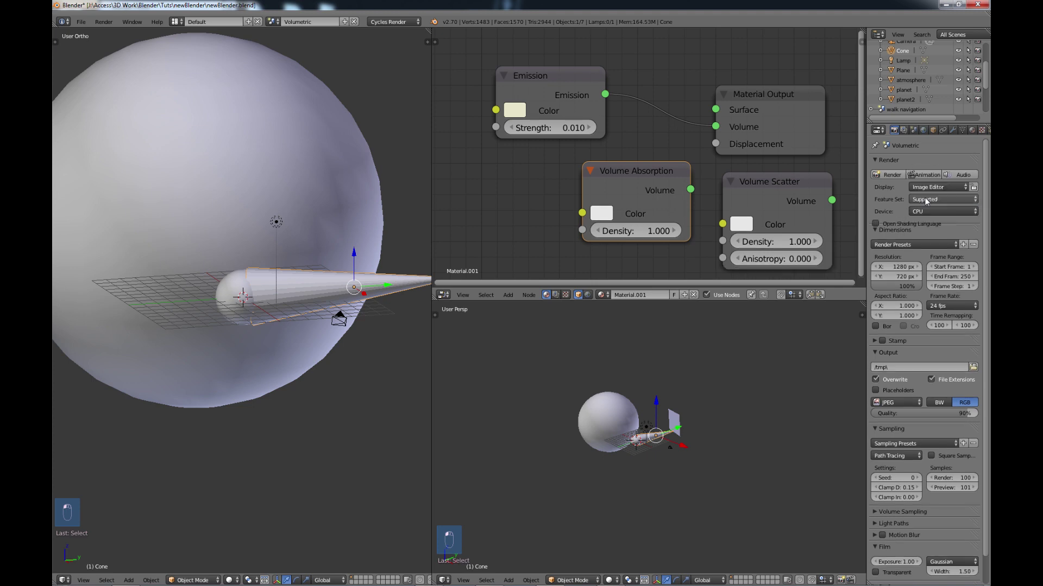
drag(885, 239, 630, 194)
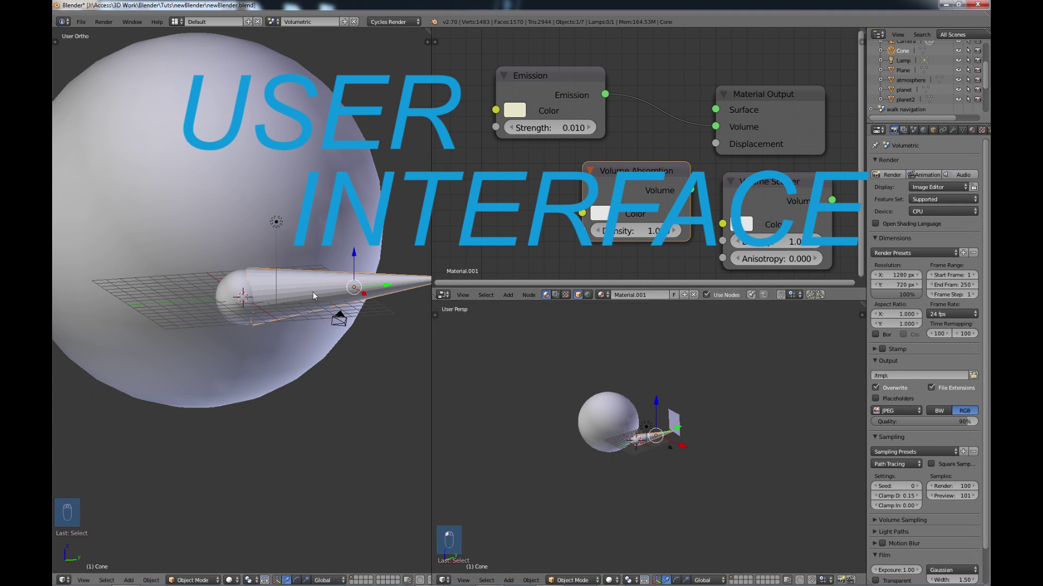
Show the Tool Shelf beside the 3D view and browse its transform, edit and history tools
key(t)
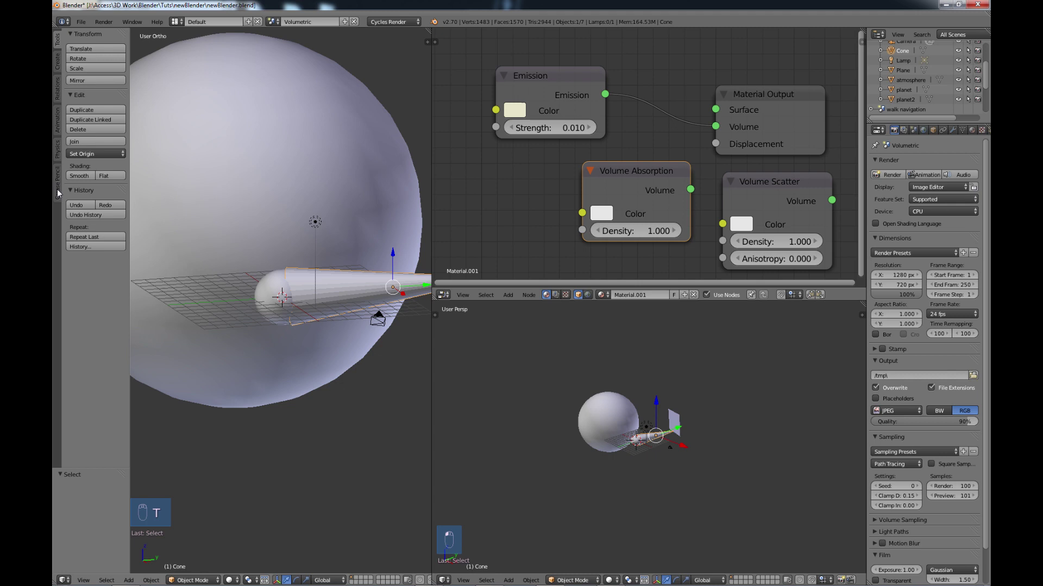
drag(58, 68, 63, 98)
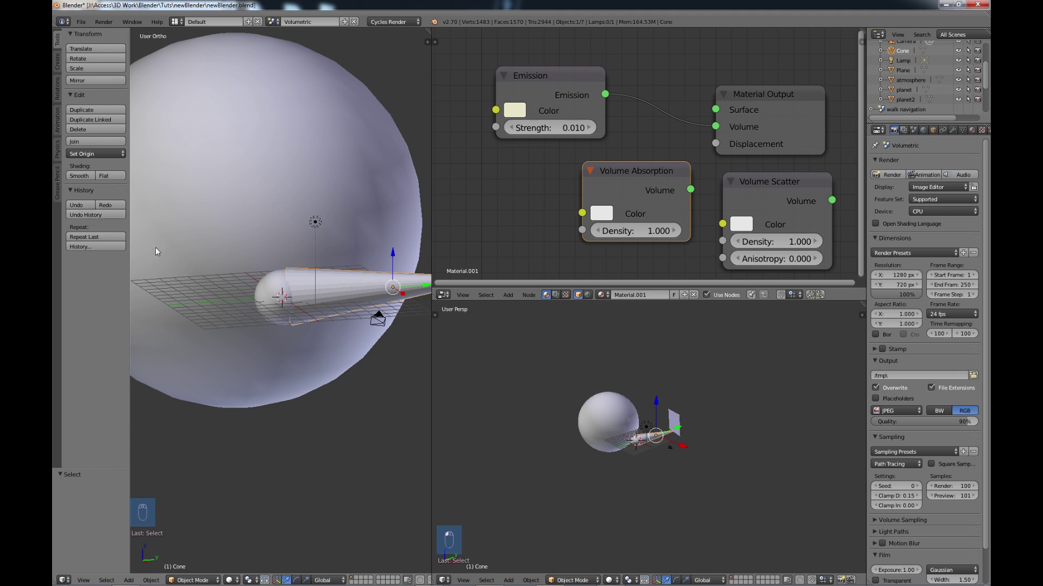
Hide the Tool Shelf to give the 3D view its full width back
key(t)
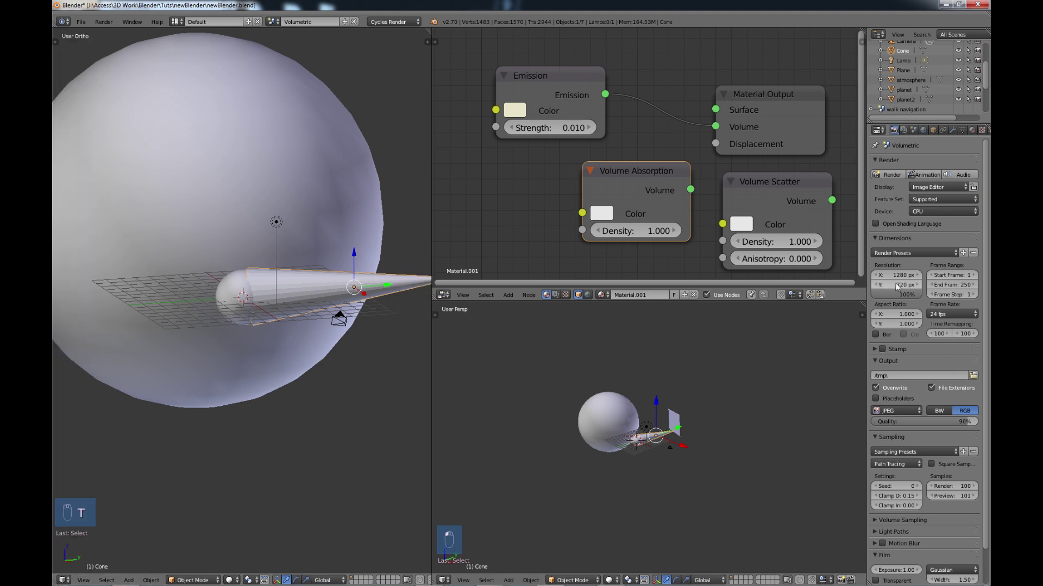
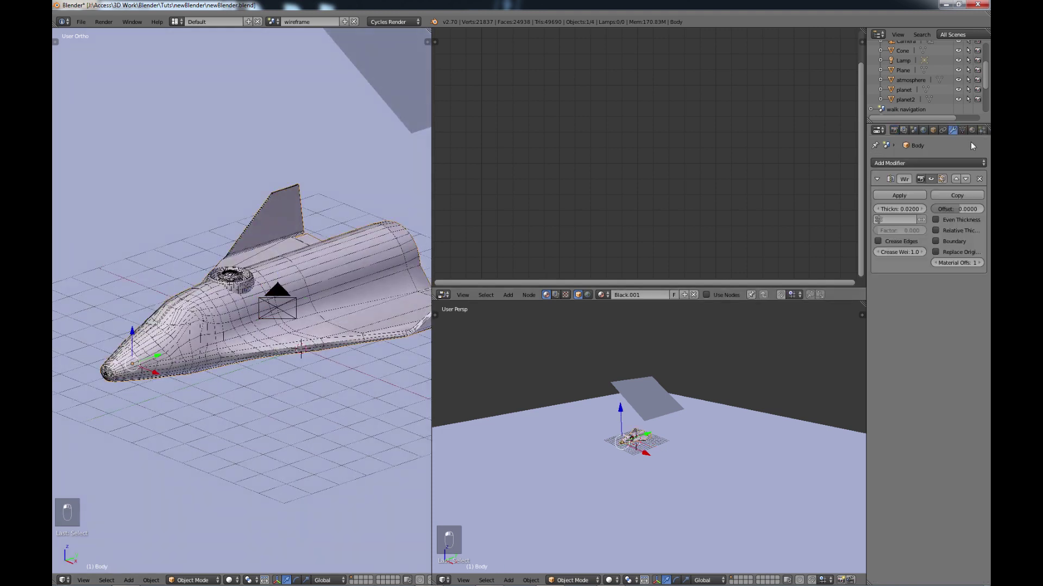
Scroll the properties to show the rocket Body's Wireframe modifier at 0.02 thickness
drag(915, 166, 936, 403)
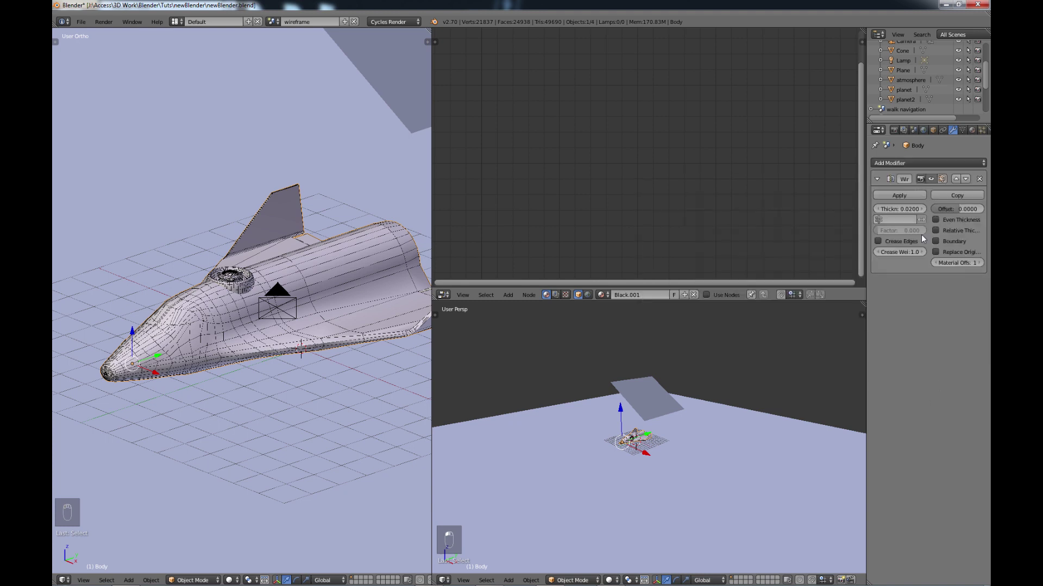
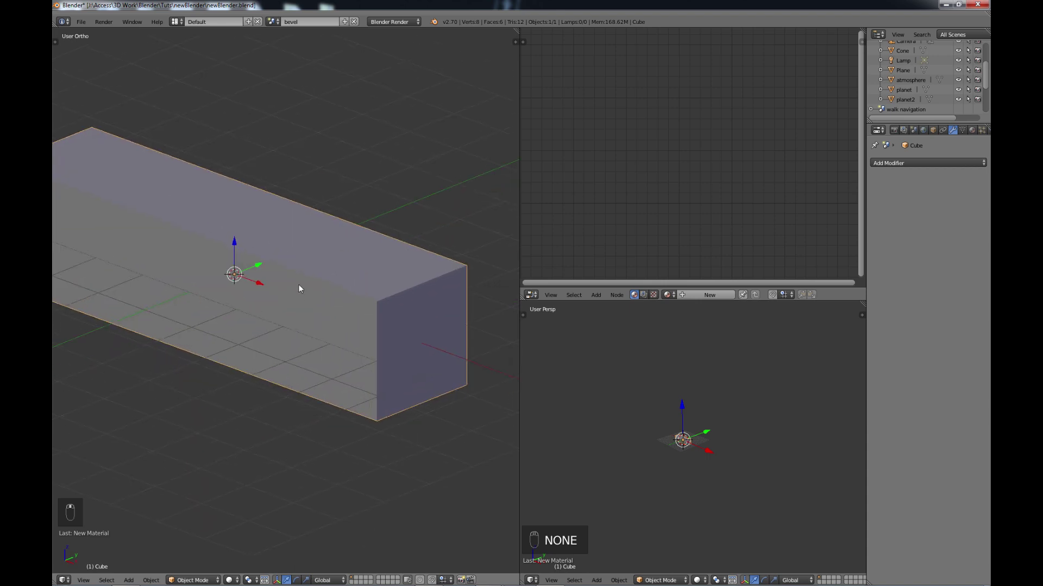
Set the Bevel modifier to width 0.9456 and 52 segments, rounding the box into a capsule
click(895, 169)
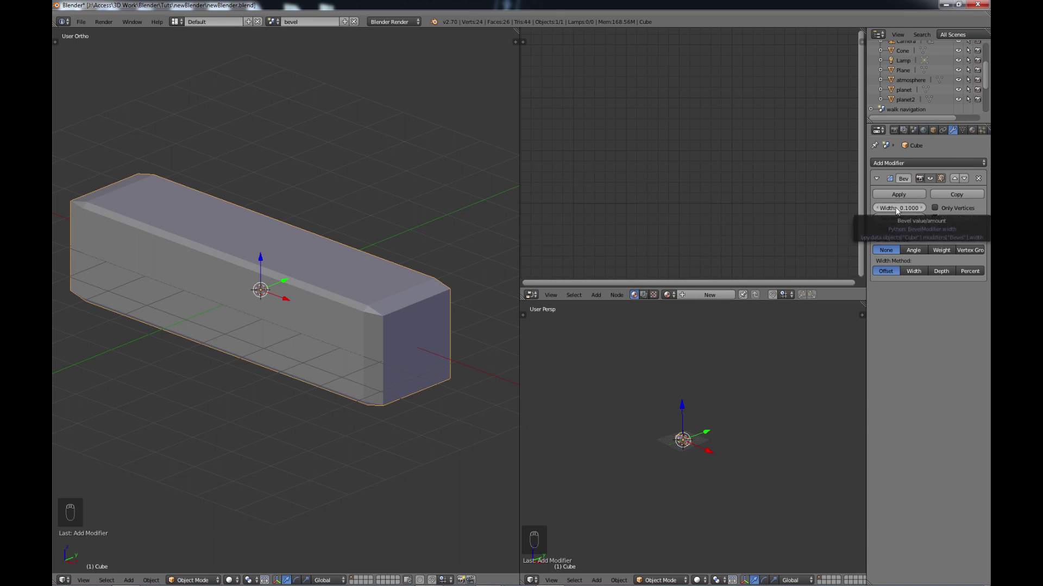
middle_click(902, 211)
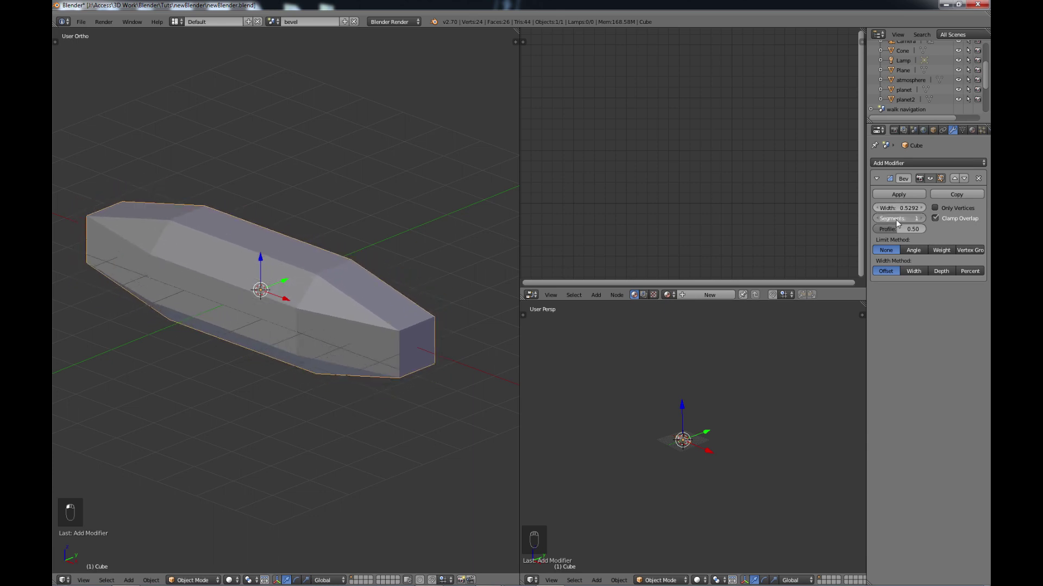
drag(903, 221, 912, 219)
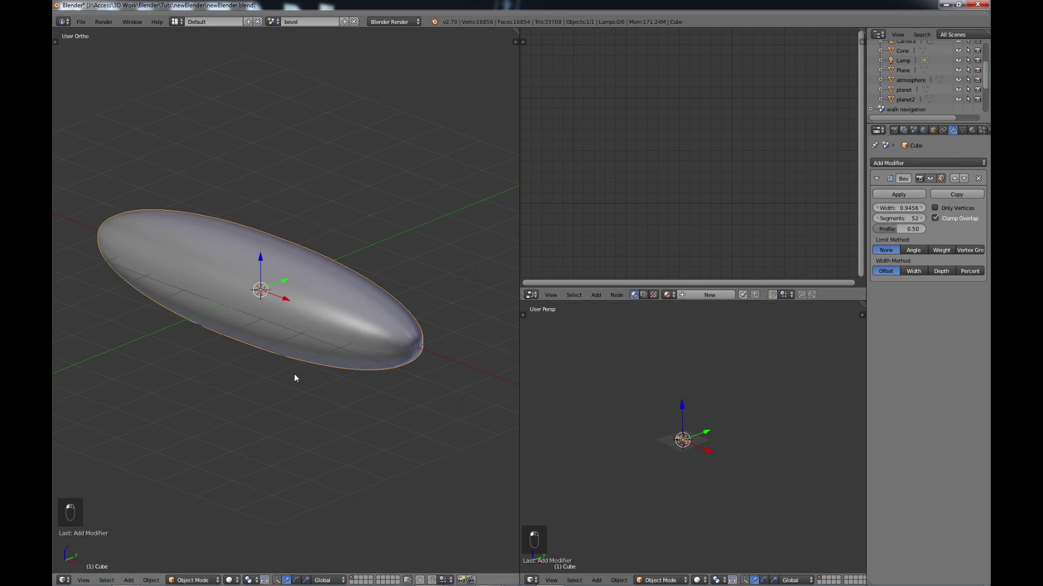
Apply the Bevel modifier so the capsule becomes permanent mesh with no modifiers left
drag(301, 377, 908, 197)
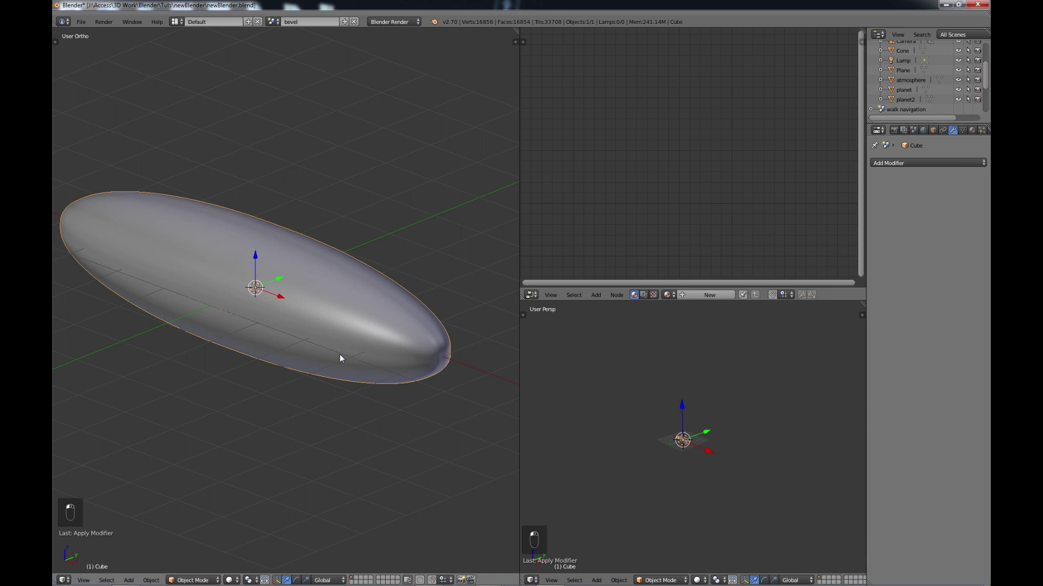
key(Tab)
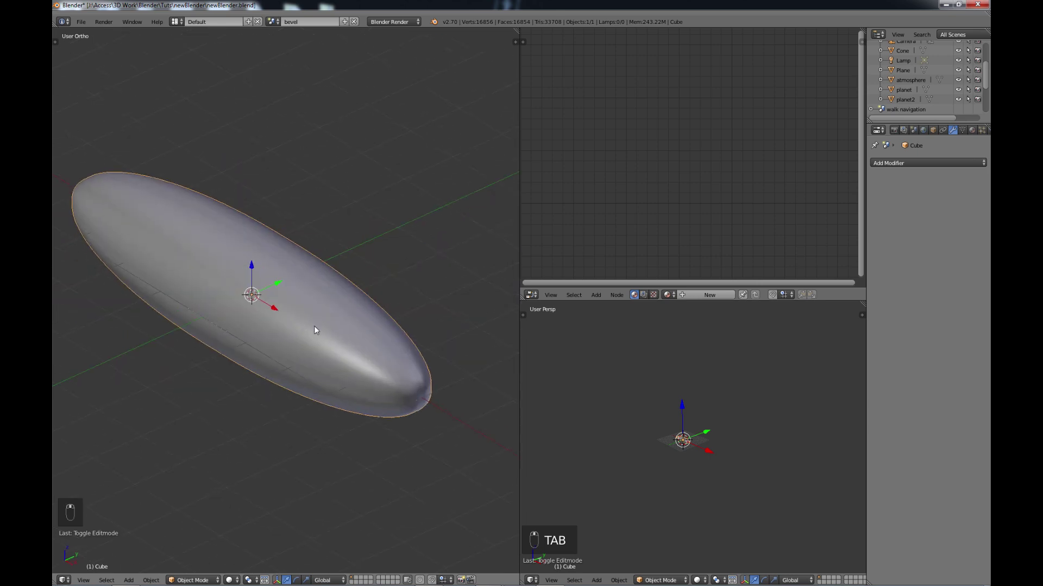
key(Tab)
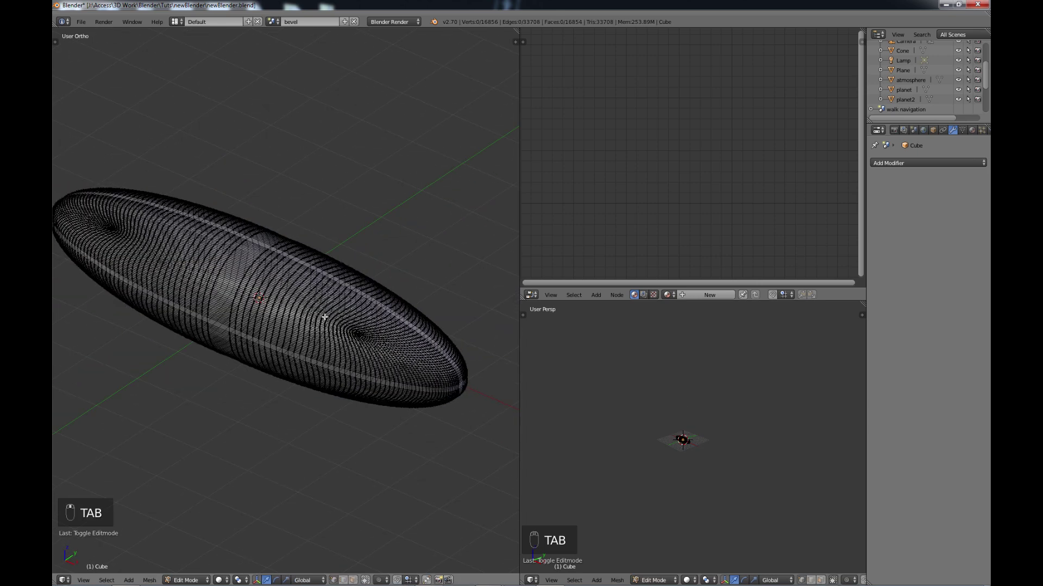
key(a)
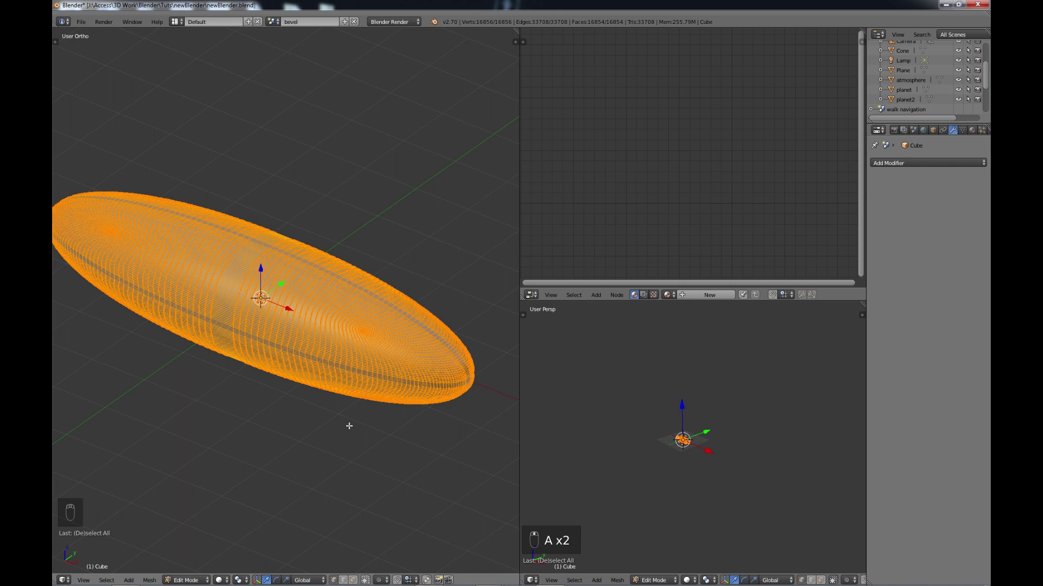
key(Tab)
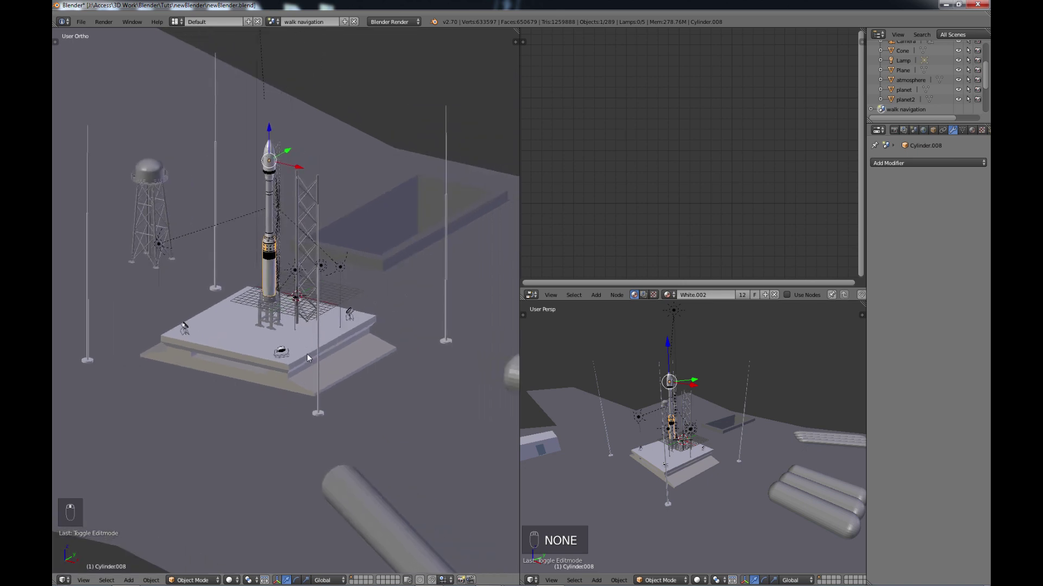
Walk through the rocket scene with the 3D view maximized, ending overlooking the launch pad
key(shift+f)
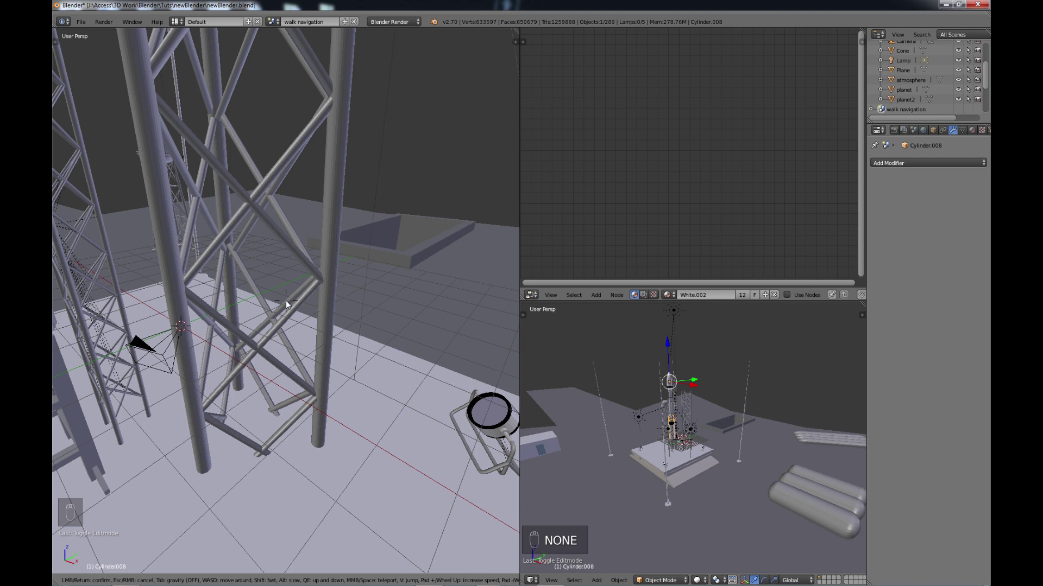
key(ctrl+Up)
key(shift+f)
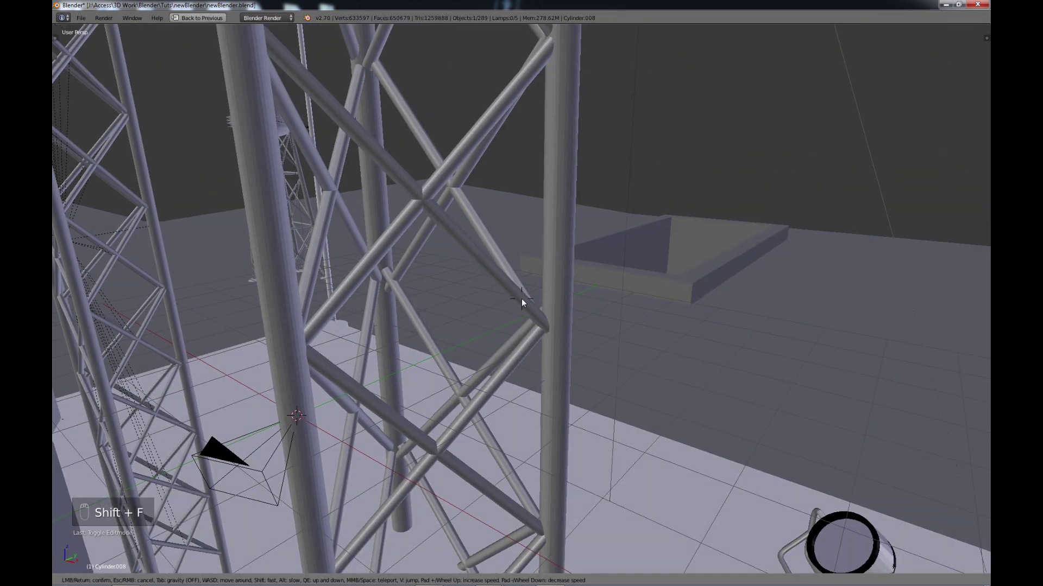